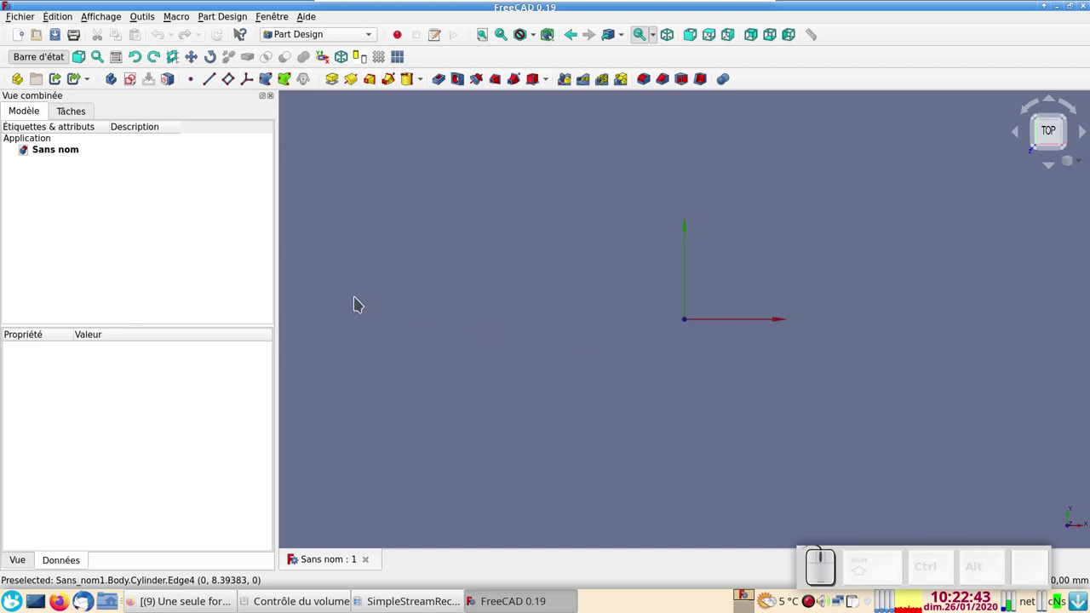
Create a Body in the untitled document with a new sketch on the XY plane holding a square.
left_click(45, 150)
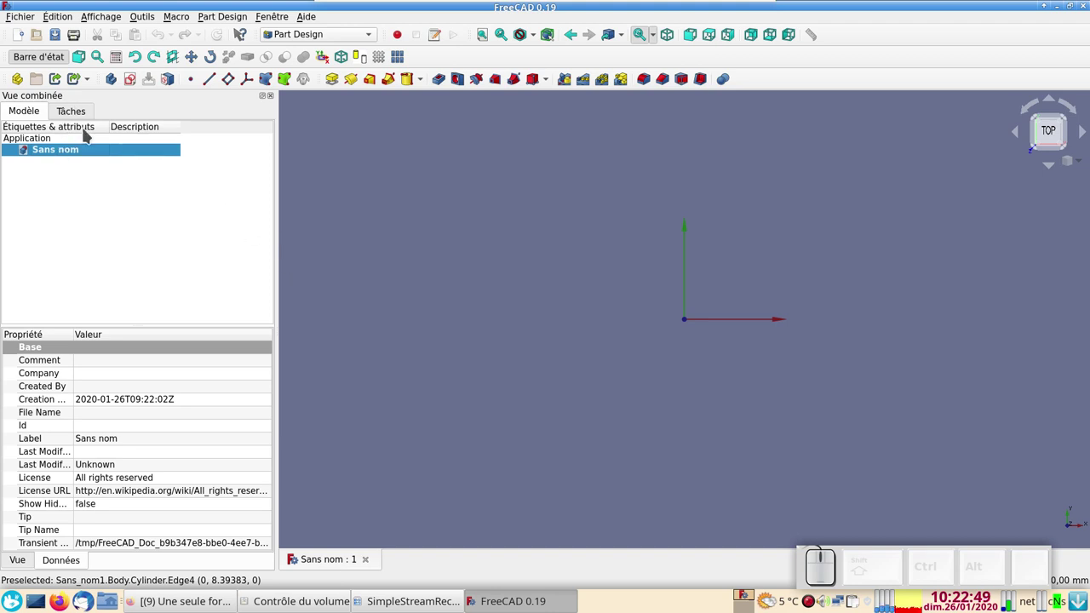
left_click(116, 81)
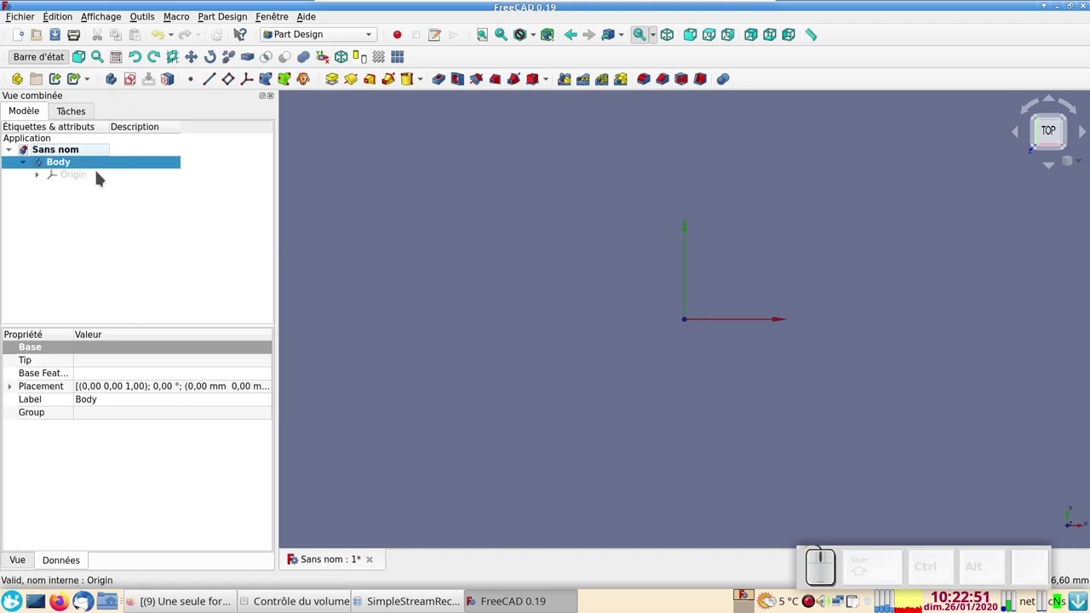
left_click(137, 83)
left_click(119, 187)
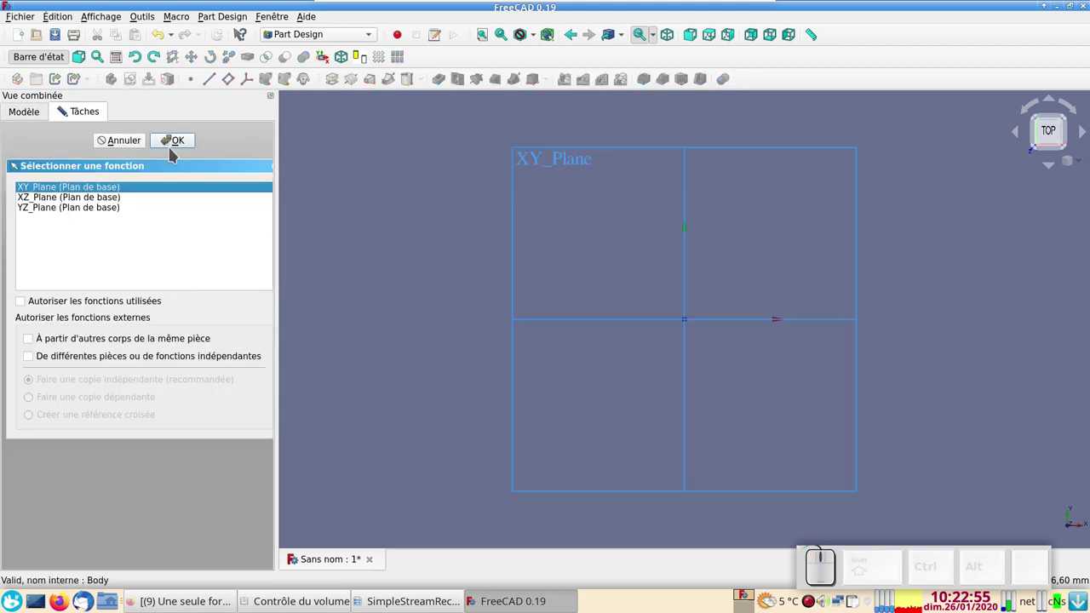
left_click(178, 142)
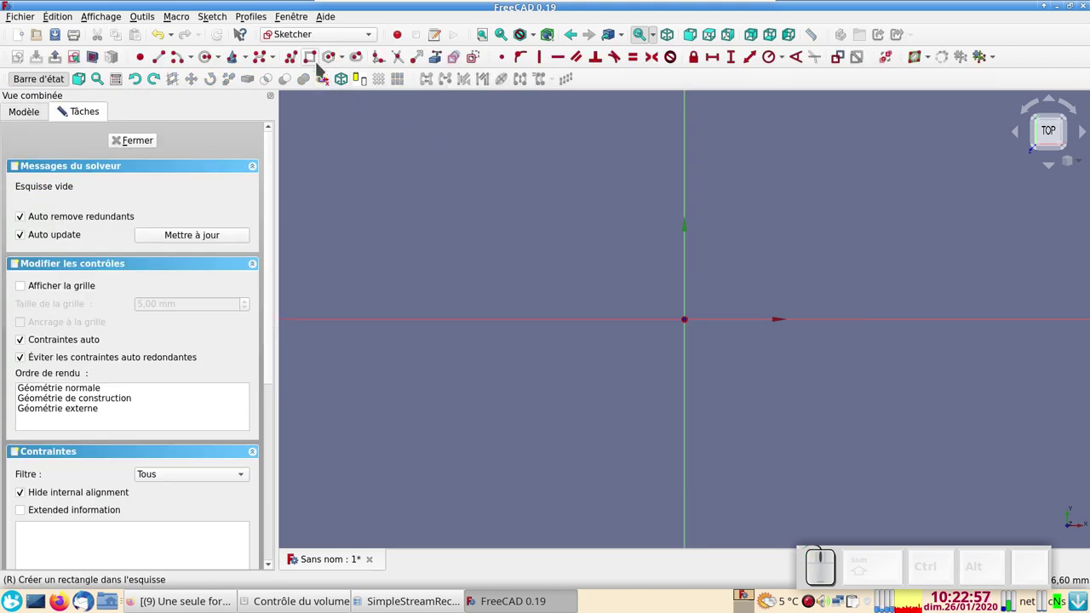
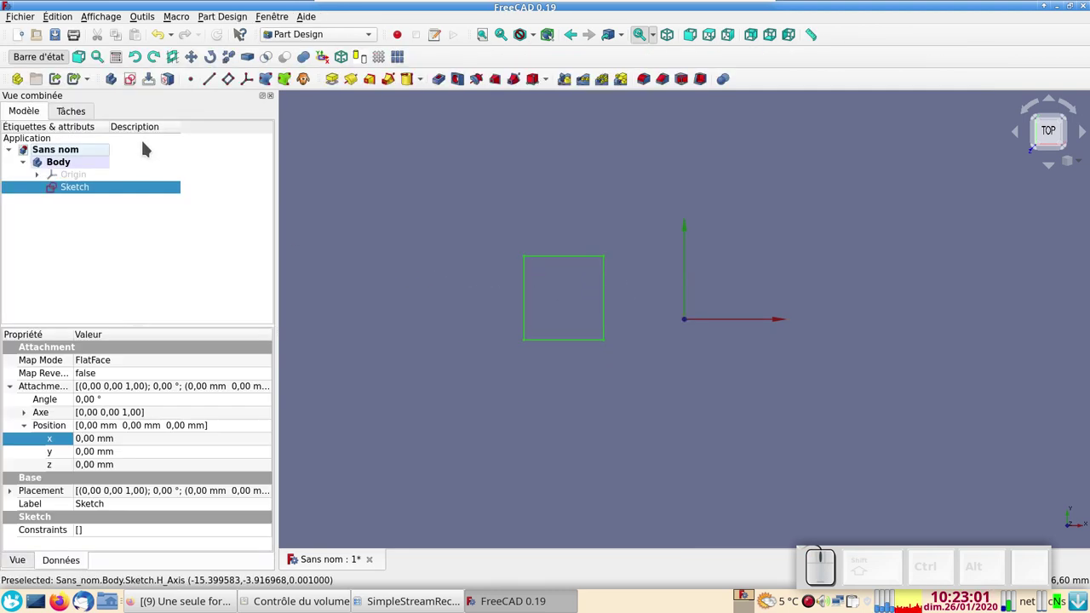
left_click(68, 223)
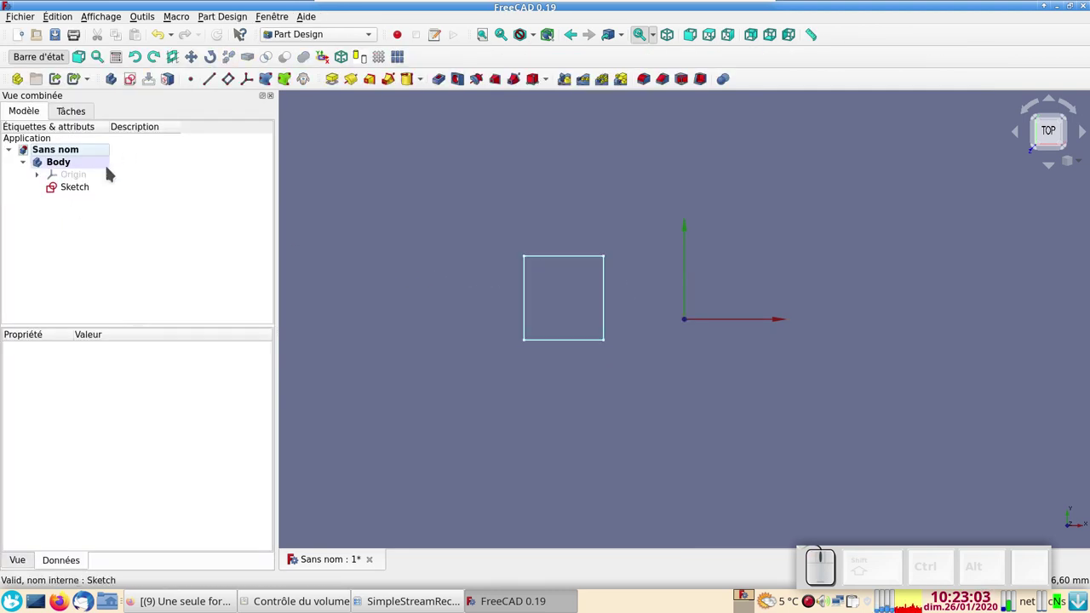
Add a second sketch on the XZ plane containing a circle and finish editing it.
left_click(133, 81)
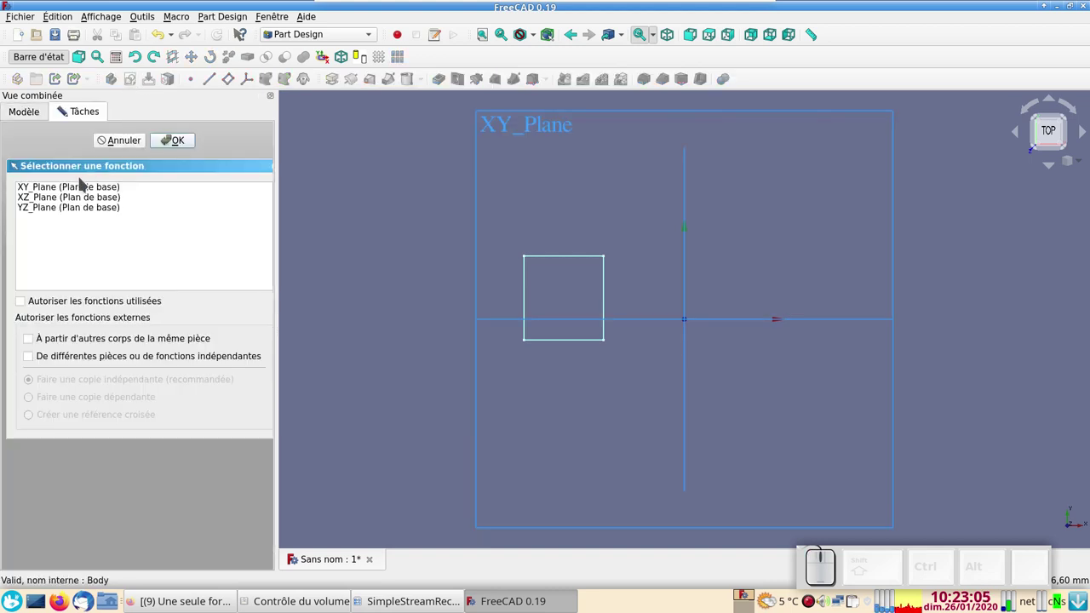
left_click(78, 201)
left_click(170, 141)
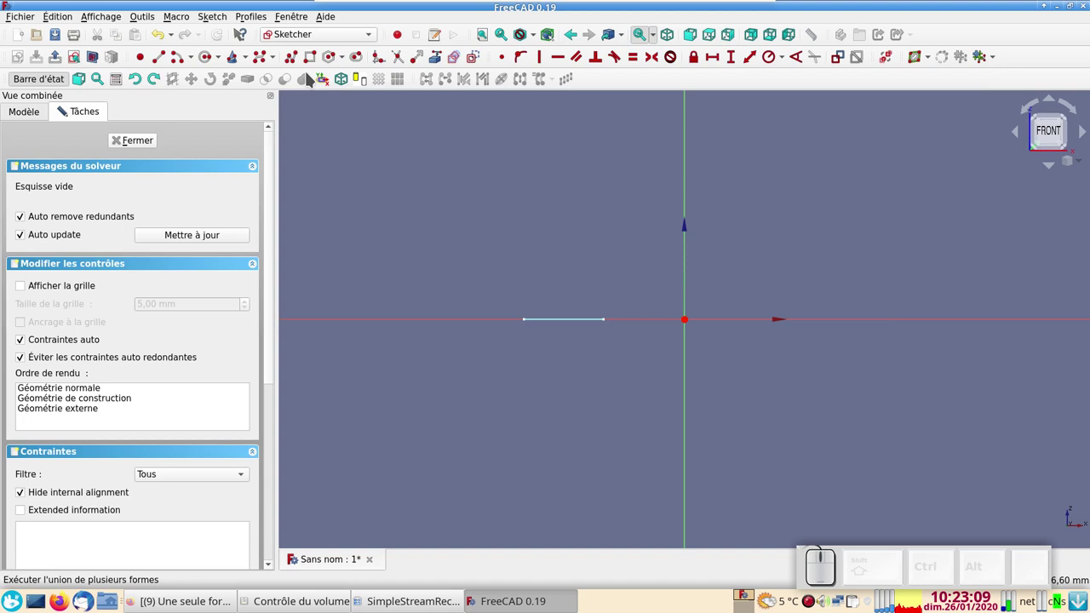
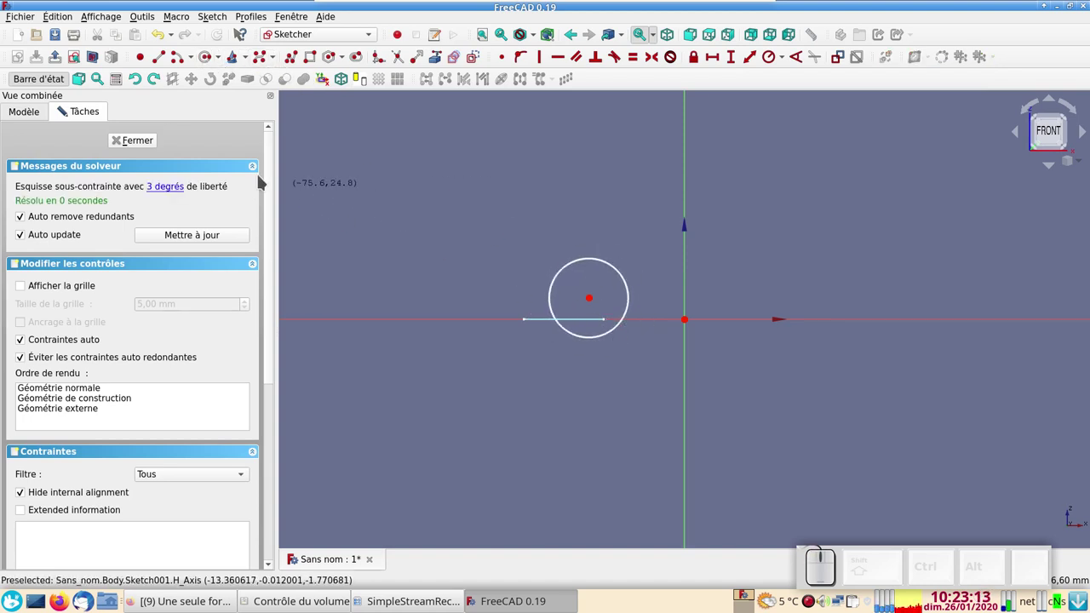
left_click(145, 138)
Pad the square sketch 10 mm into a solid block.
left_click(509, 389)
left_click_drag(622, 430, 473, 296)
left_click(66, 190)
double_click(344, 87)
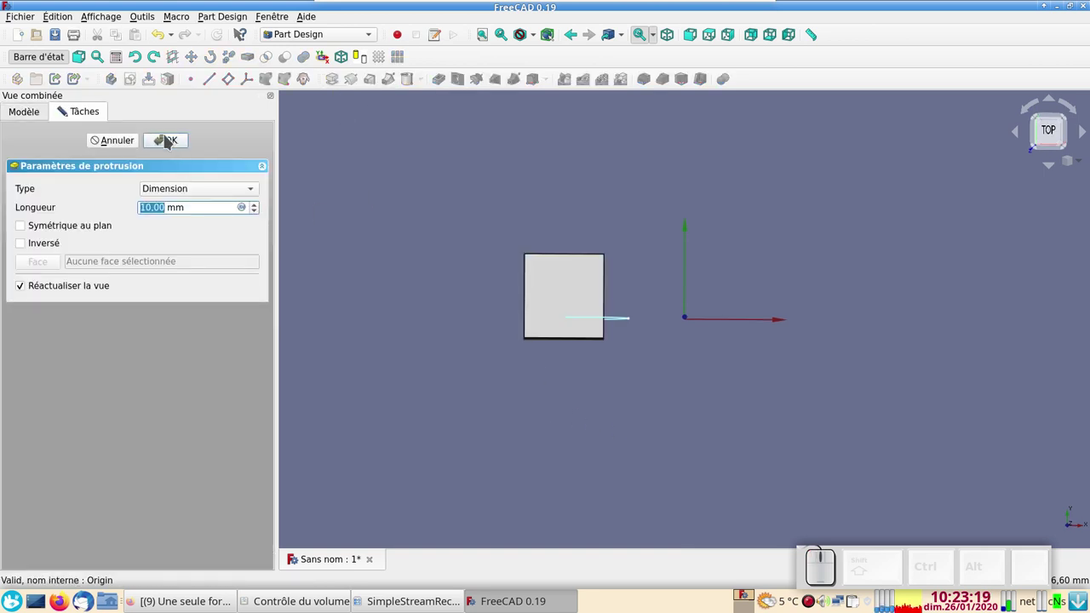
left_click(170, 137)
Pad the circle sketch 10 mm into a cylinder merged with the block.
left_click_drag(434, 366, 151, 221)
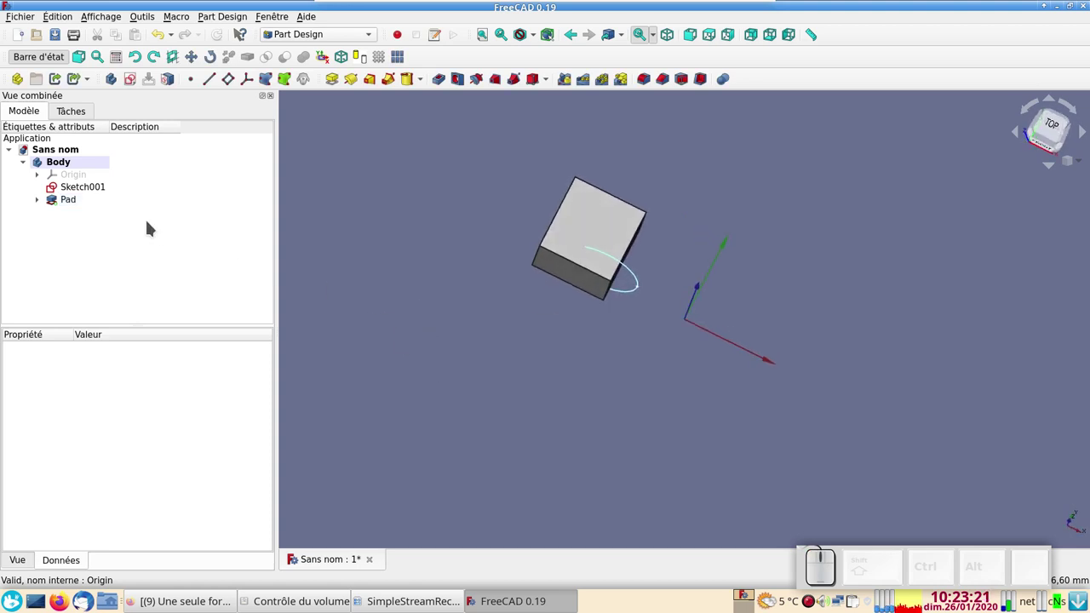
left_click(117, 212)
left_click(63, 187)
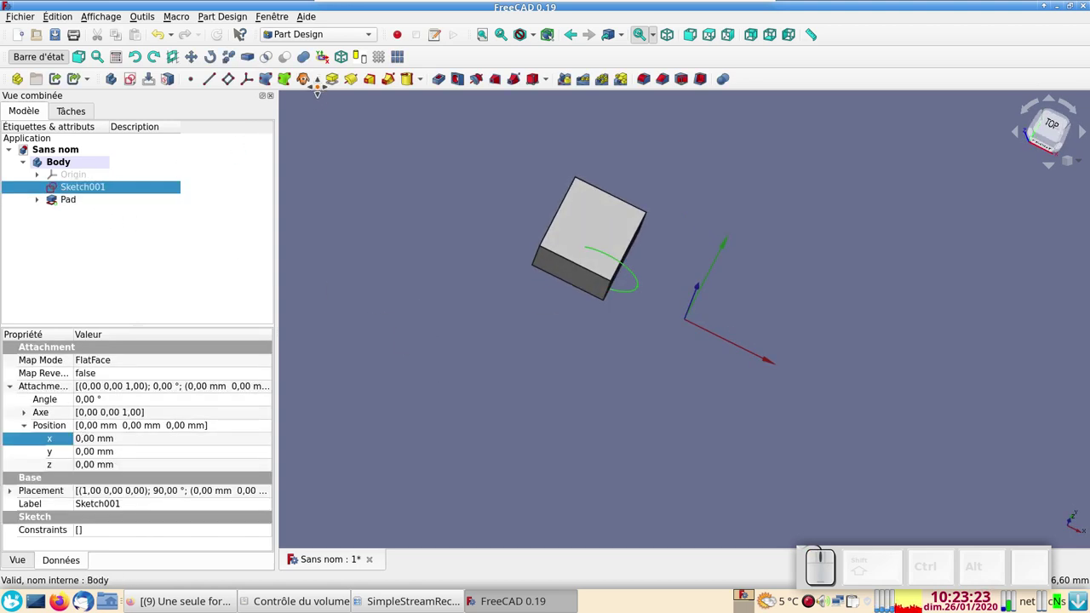
left_click(341, 86)
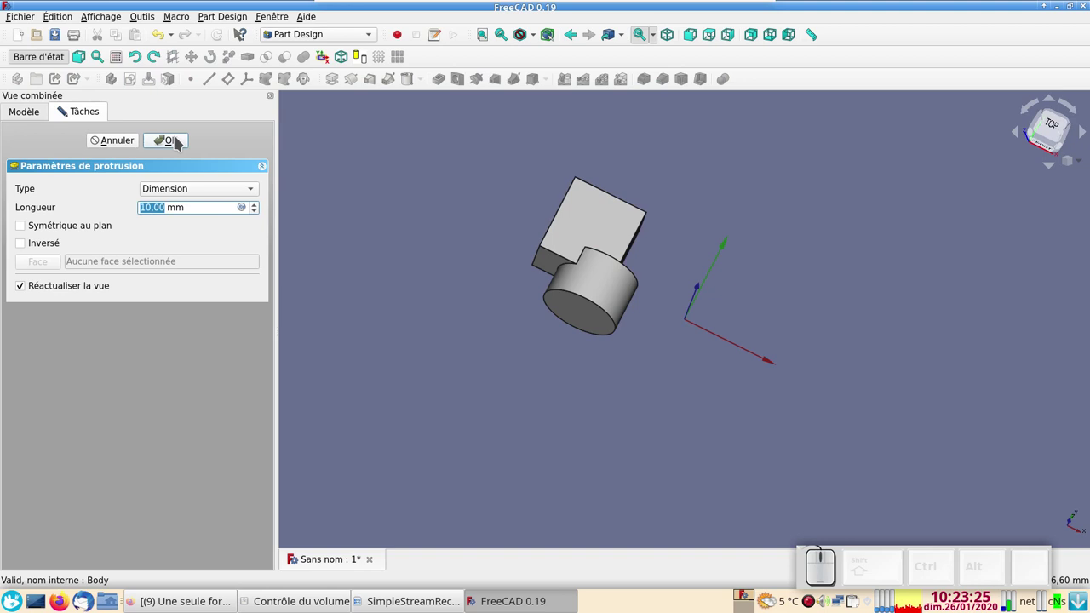
left_click(179, 138)
Inspect the joined solid and select the circle sketch inside Pad001.
left_click_drag(572, 411, 743, 350)
left_click_drag(744, 350, 119, 260)
left_click(41, 201)
left_click(75, 211)
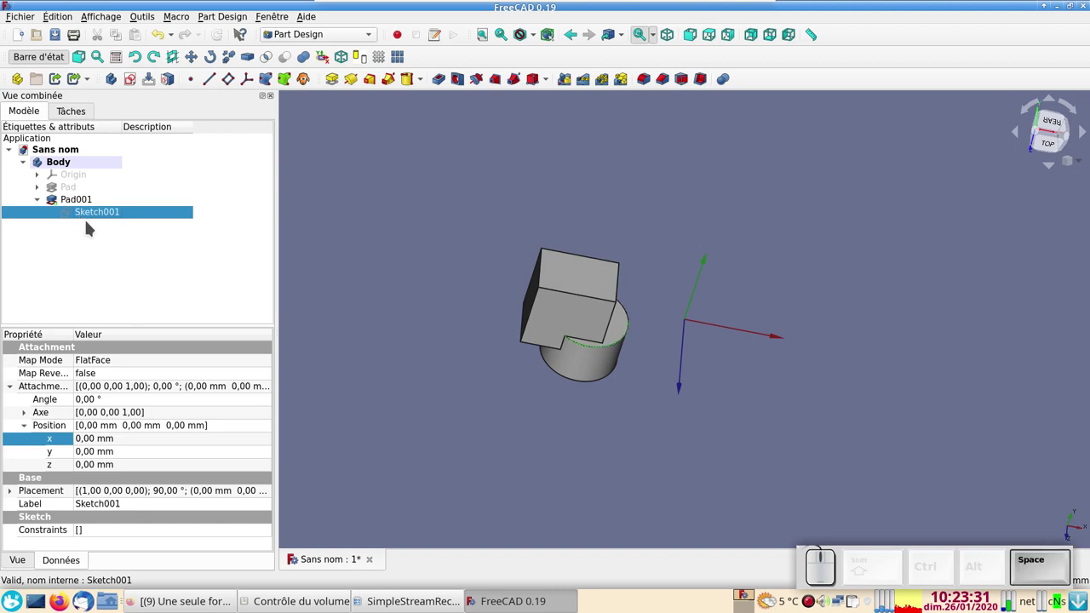
Try an attachment x offset of 13 mm on the circle sketch and recompute the model.
key("space")
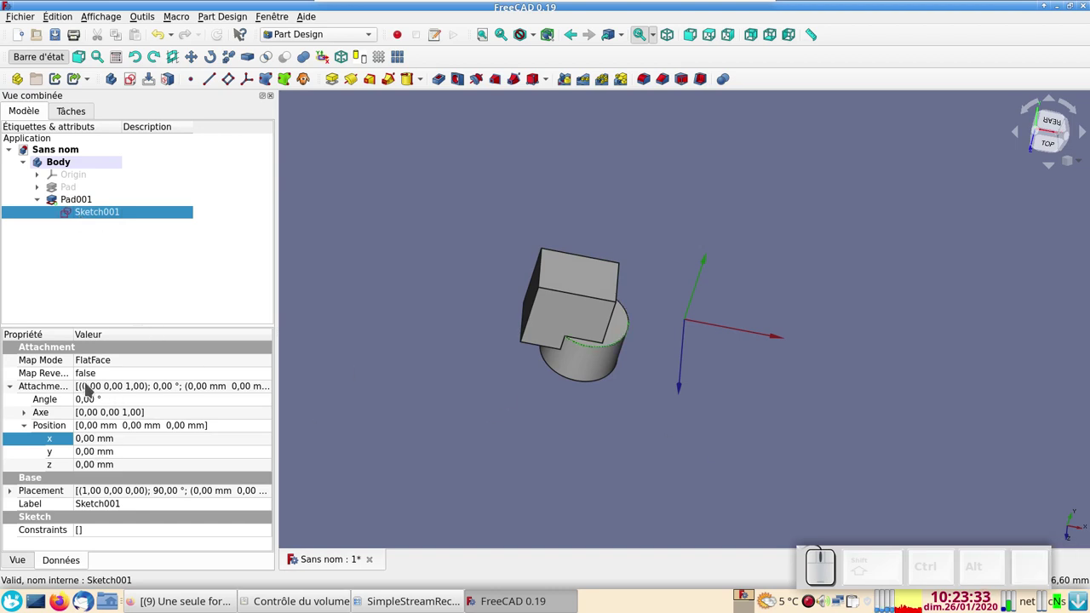
left_click(109, 440)
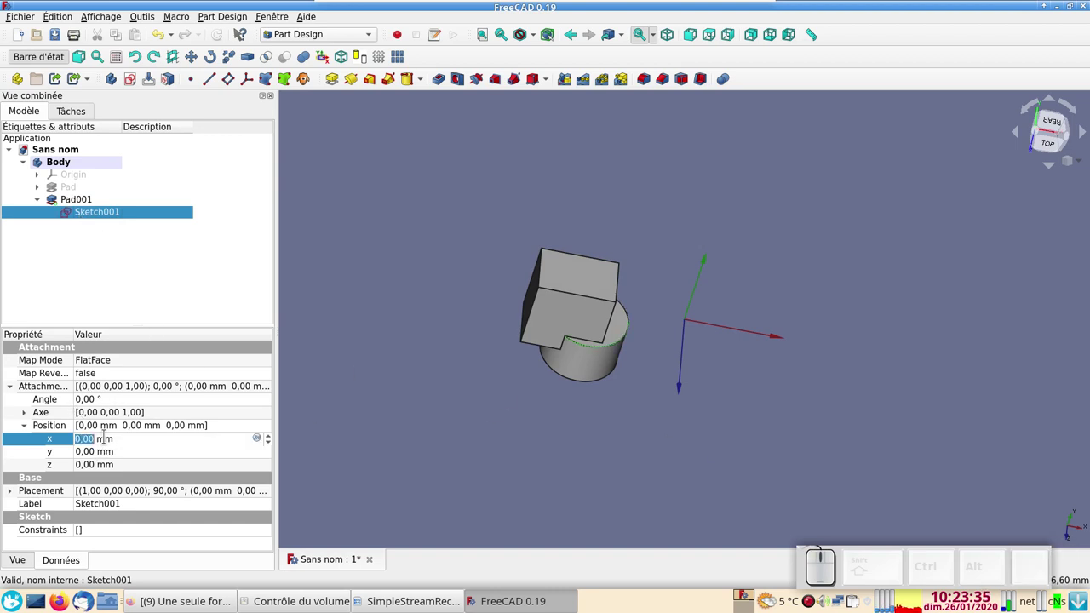
scroll("up", 3)
scroll("up", 3)
scroll("up", 3)
scroll("up", 3)
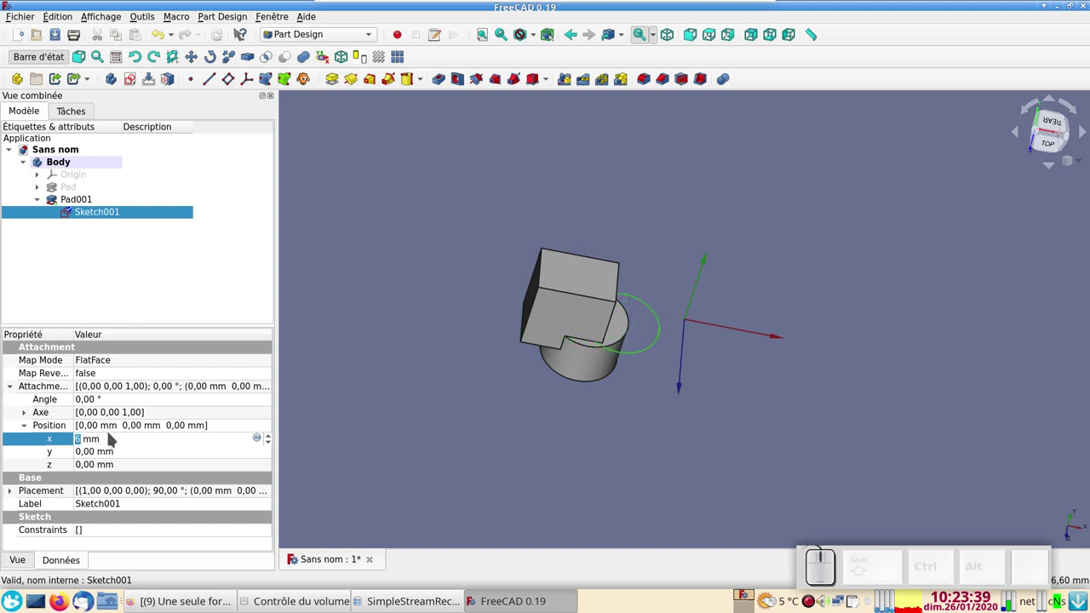
scroll("up", 3)
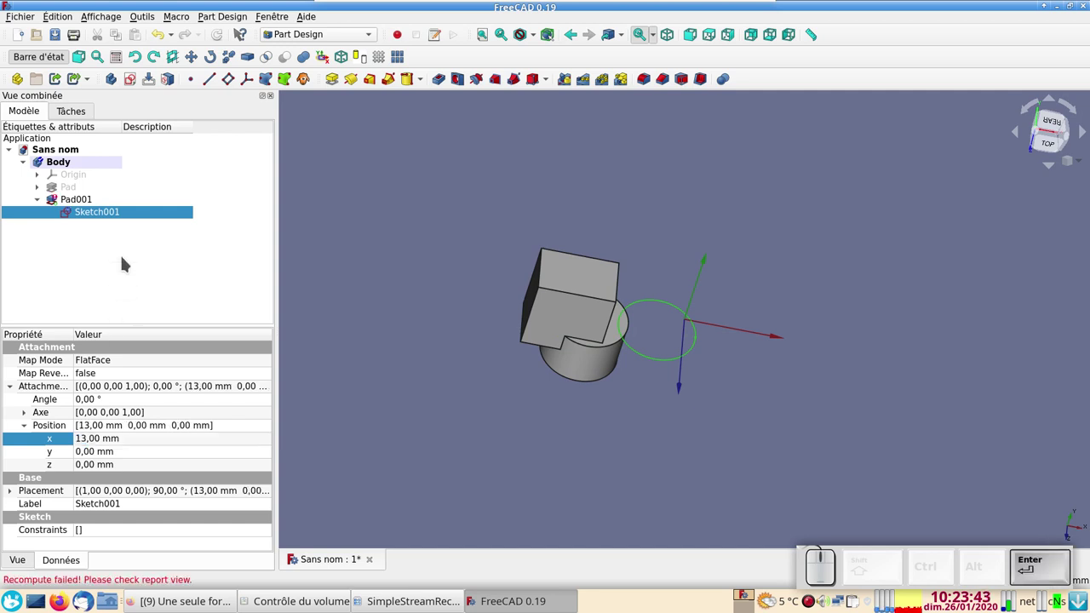
key("Return")
key("Return")
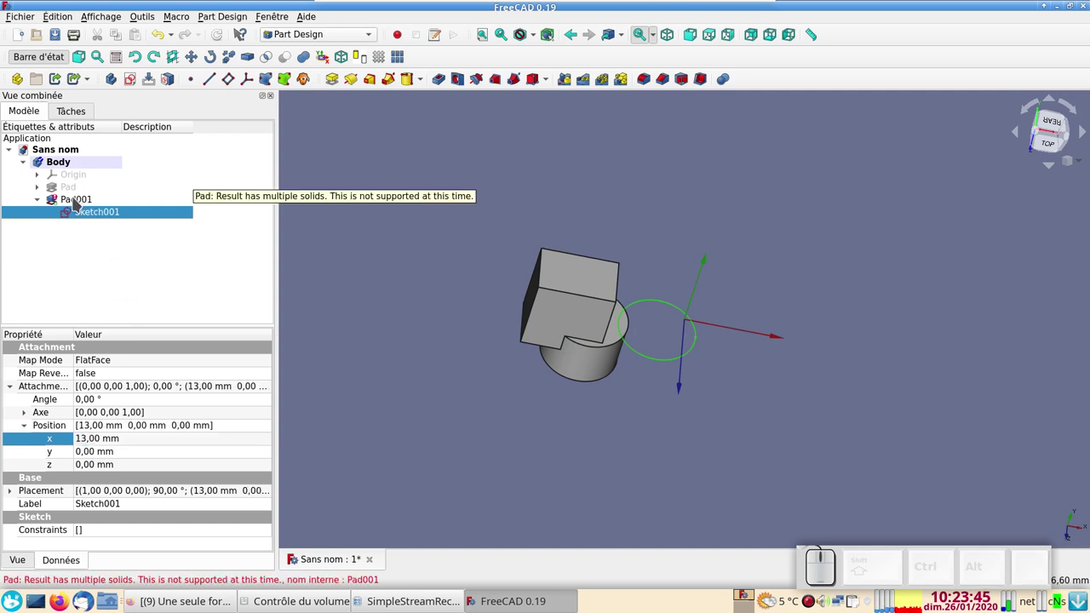
Set the sketch's attachment x offset to -1 mm and check the joined solid from an isometric view.
left_click(92, 440)
left_click(795, 537)
scroll("down", 3)
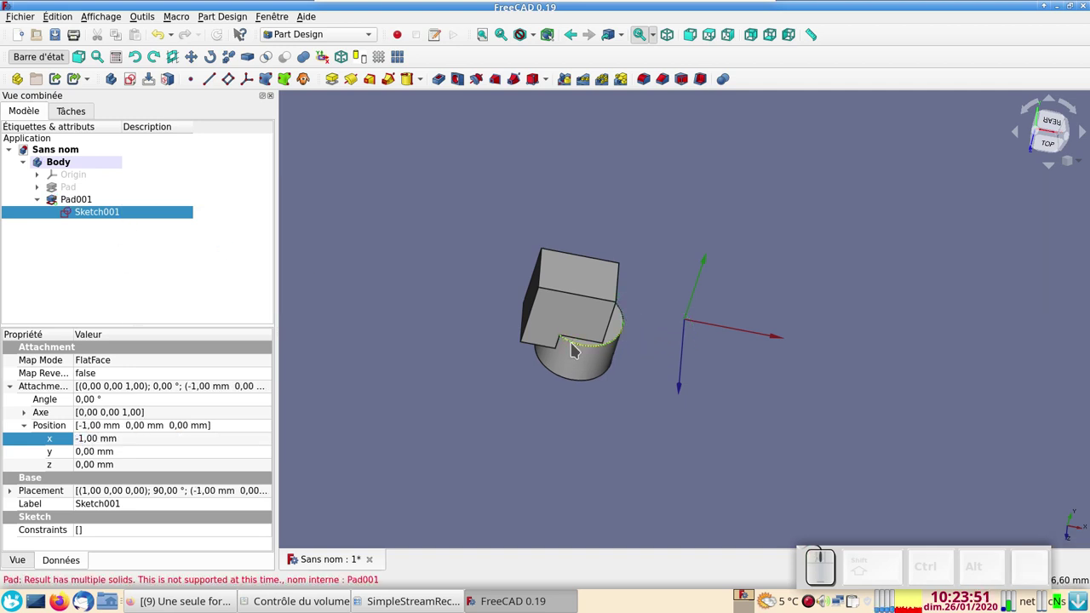
left_click_drag(630, 434, 795, 537)
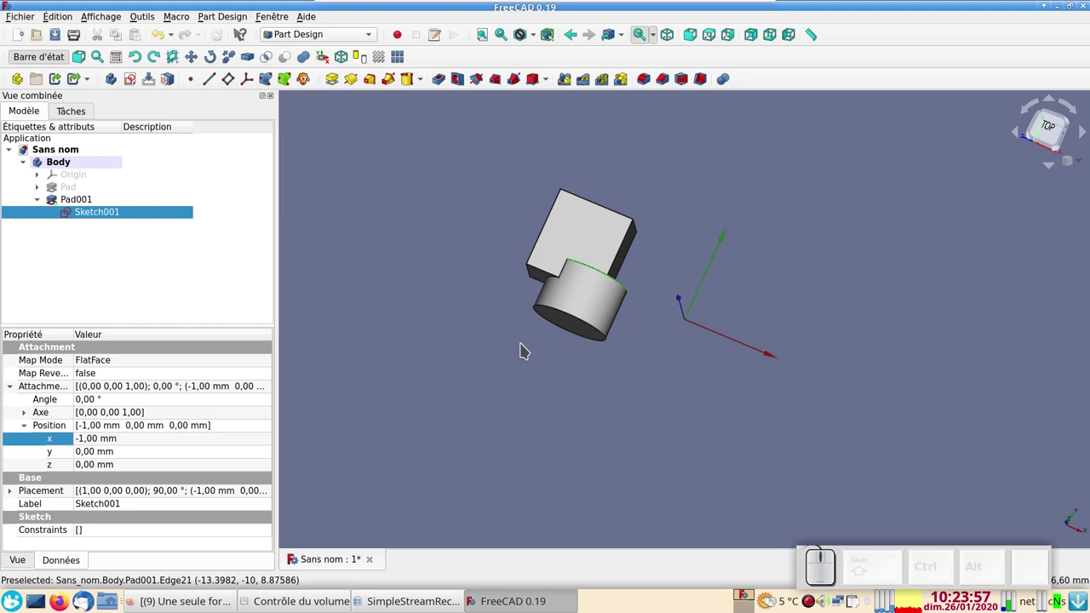
left_click(758, 393)
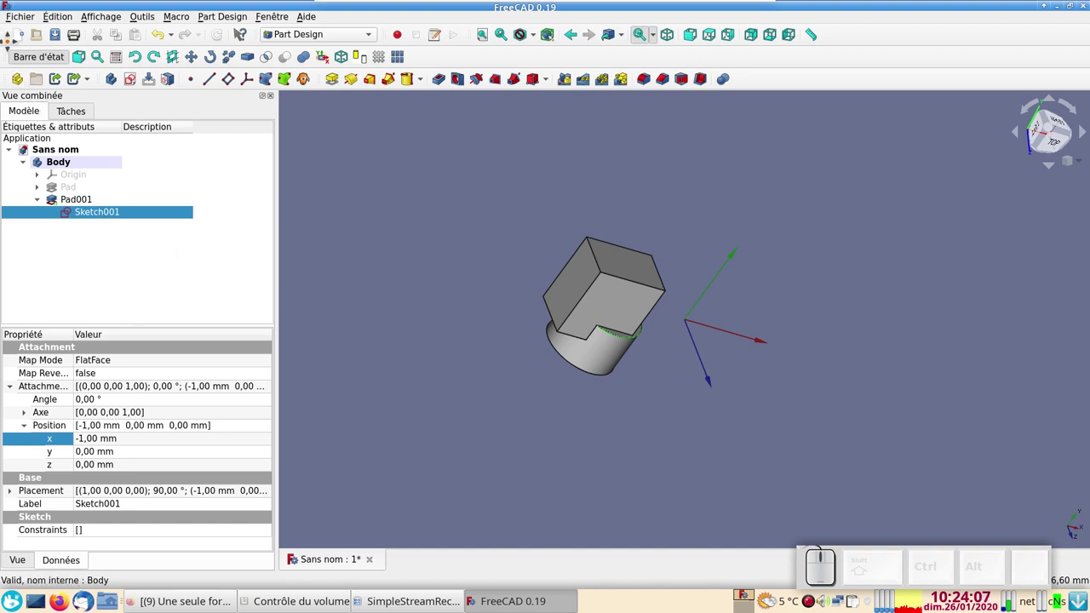
Start a new document with a Body containing a default-size additive box.
left_click(25, 36)
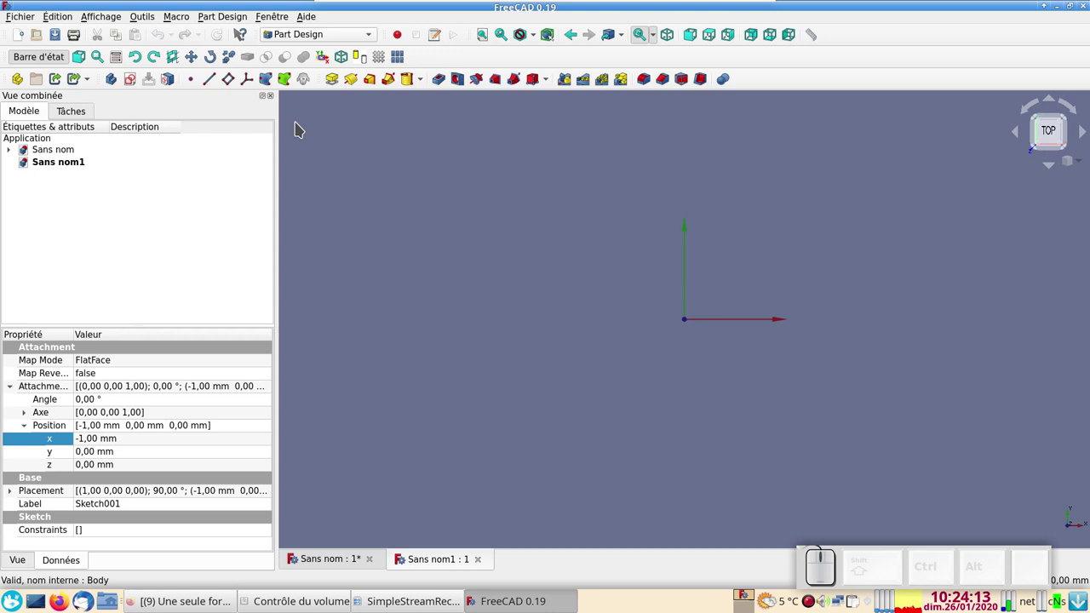
left_click(118, 87)
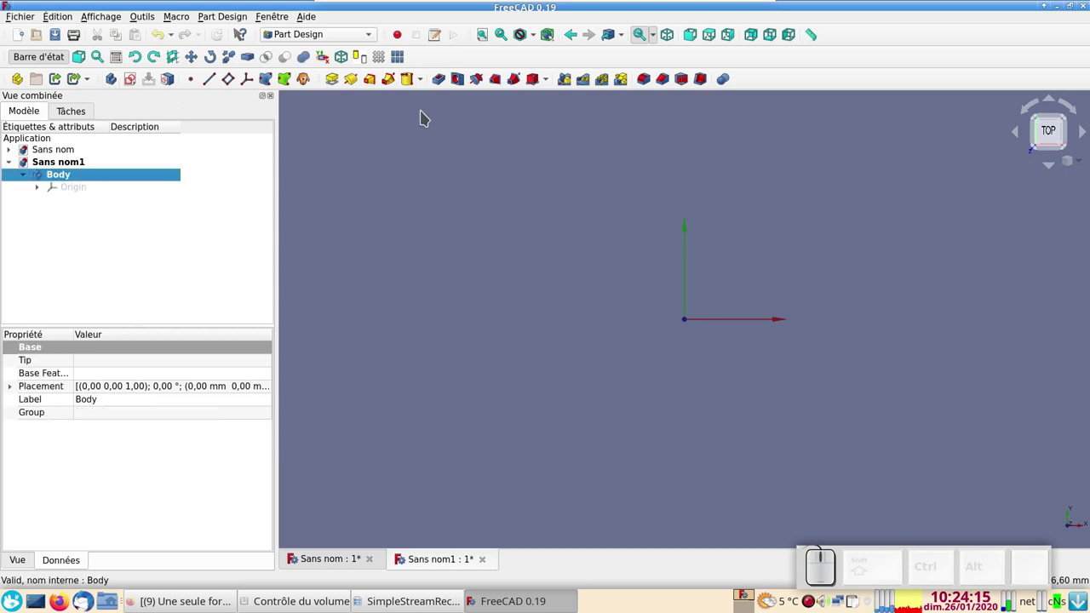
left_click(428, 88)
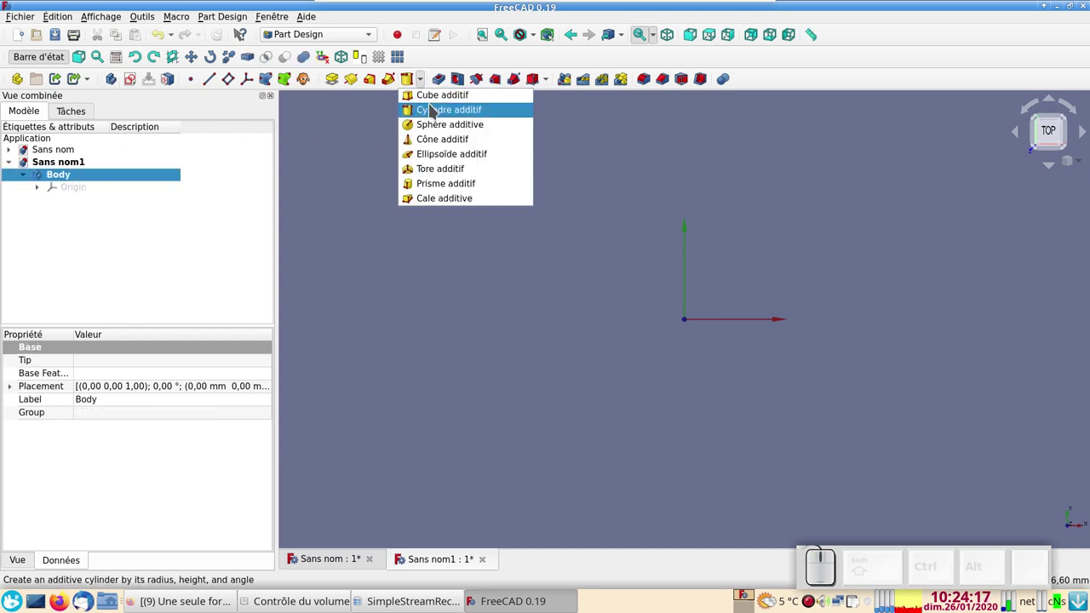
left_click(439, 98)
left_click(162, 141)
Add a 10 mm radius additive cylinder with default dimensions and select it.
left_click(423, 84)
left_click(430, 114)
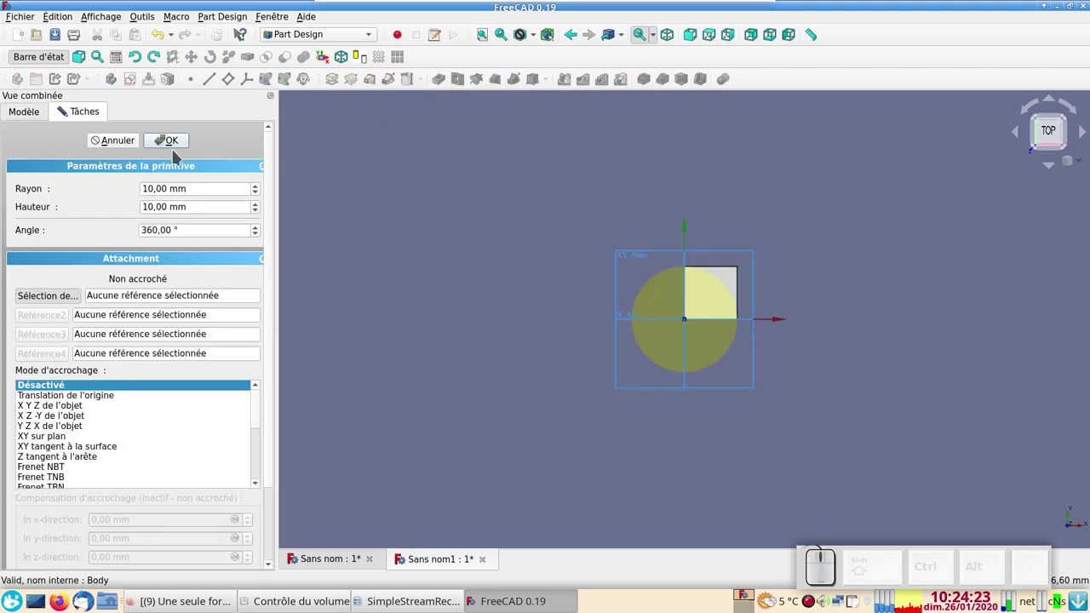
left_click(179, 142)
left_click_drag(449, 376, 92, 237)
left_click(65, 216)
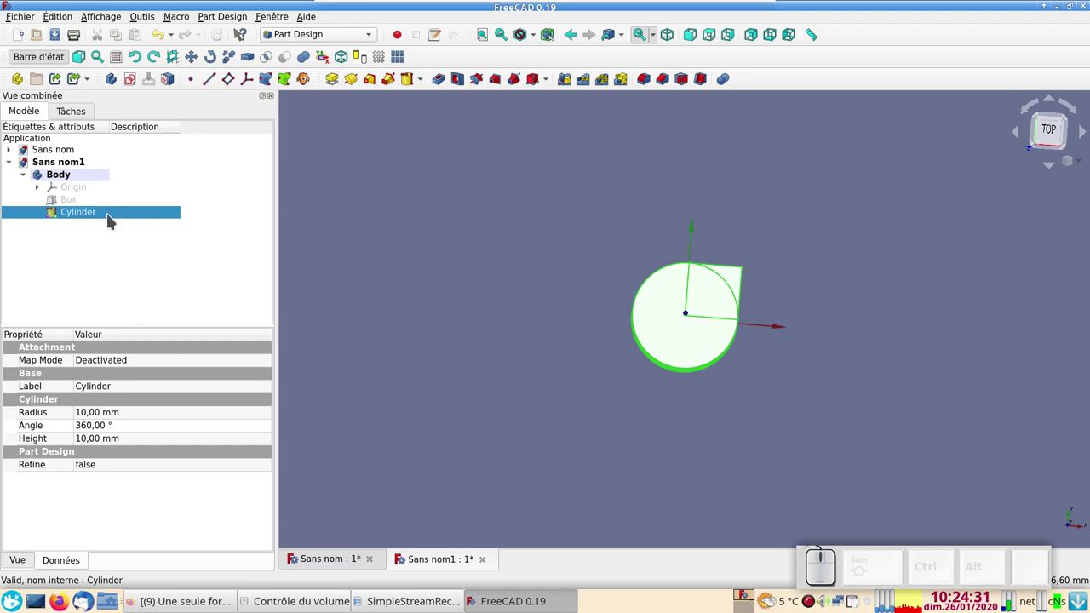
Attach the cylinder to the body's XY plane and show its attachment properties.
left_click(113, 219)
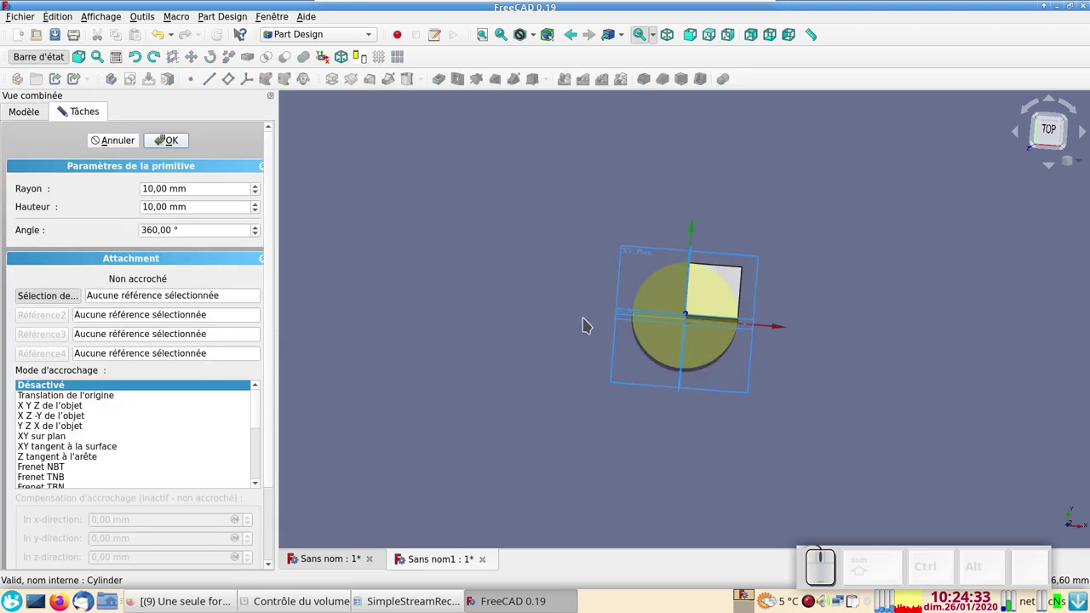
left_click(625, 283)
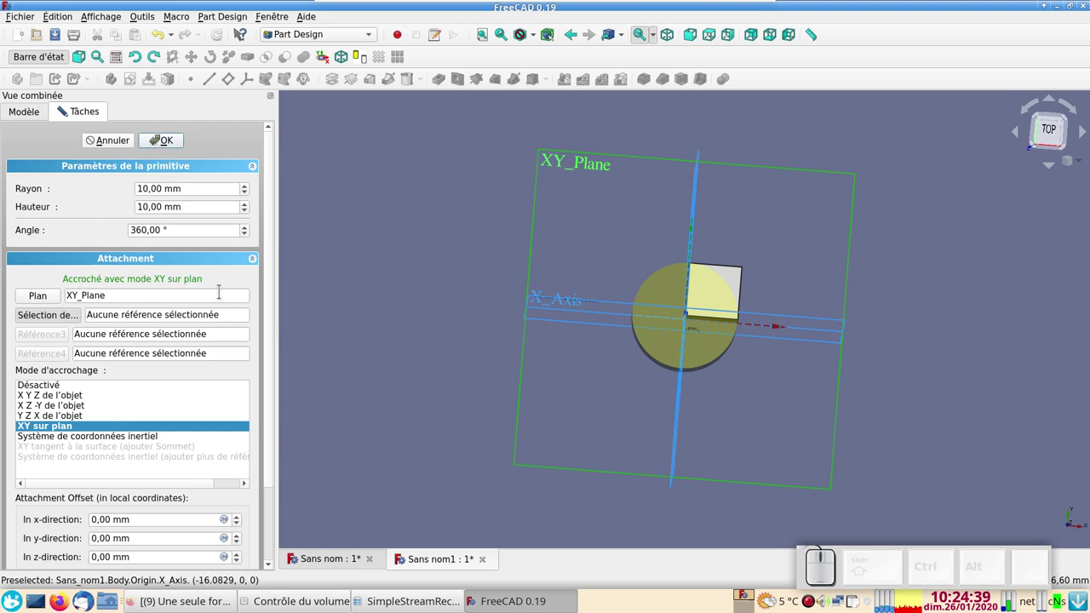
left_click(176, 139)
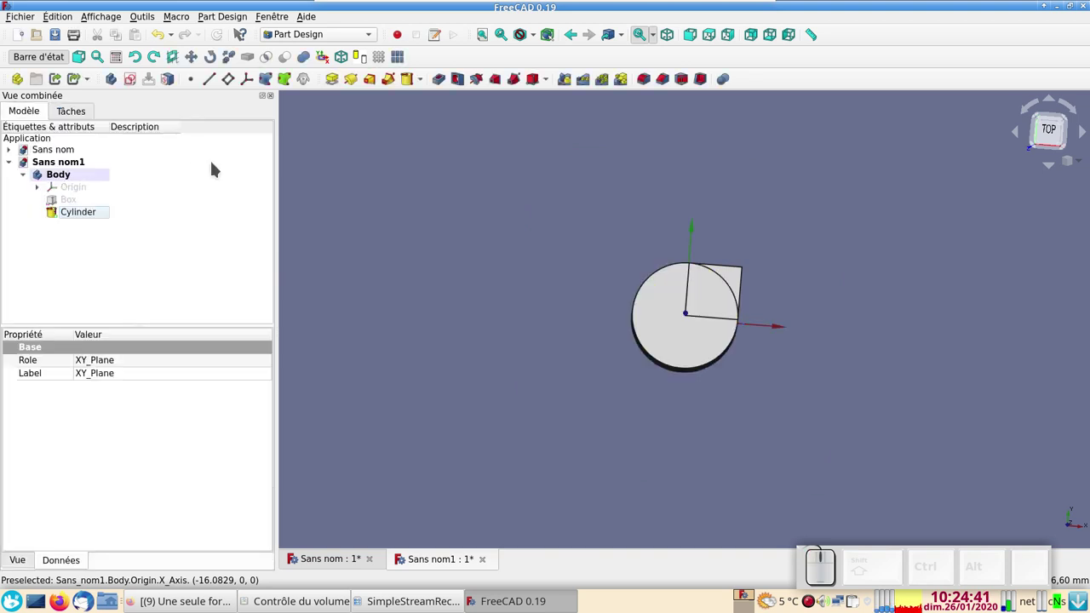
left_click(105, 211)
left_click(83, 379)
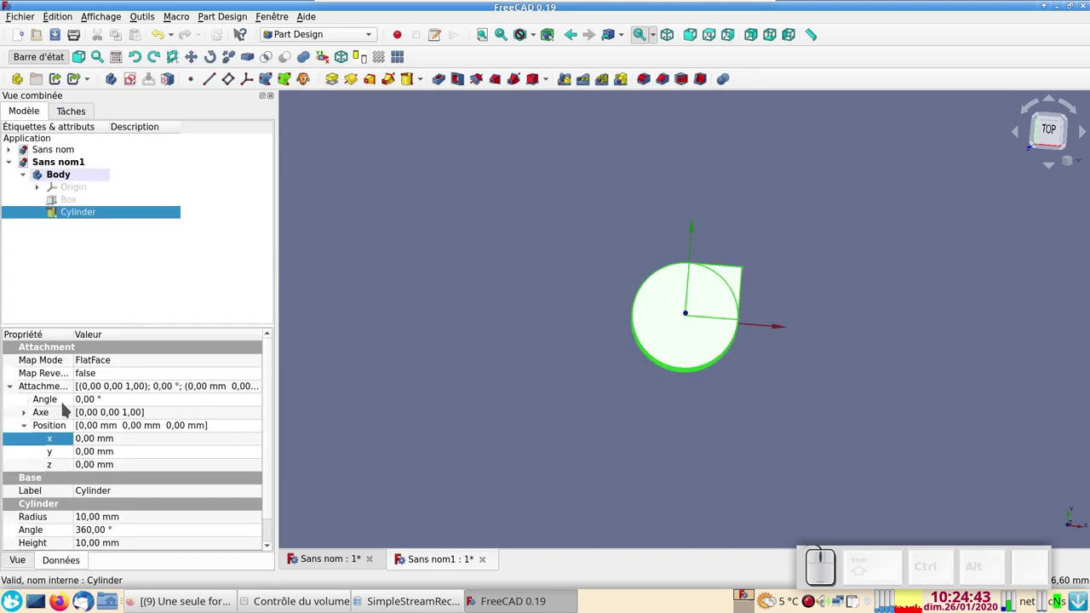
Set the cylinder's attachment x position to -5 mm and recompute the document.
left_click(97, 441)
scroll("down", 3)
scroll("down", 3)
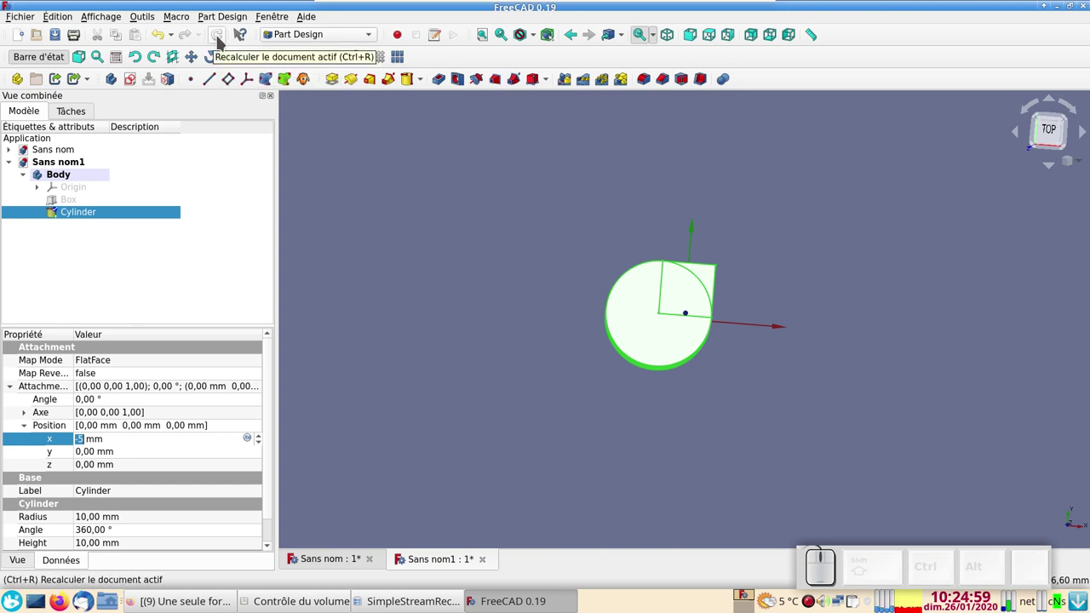
left_click(222, 38)
left_click(222, 40)
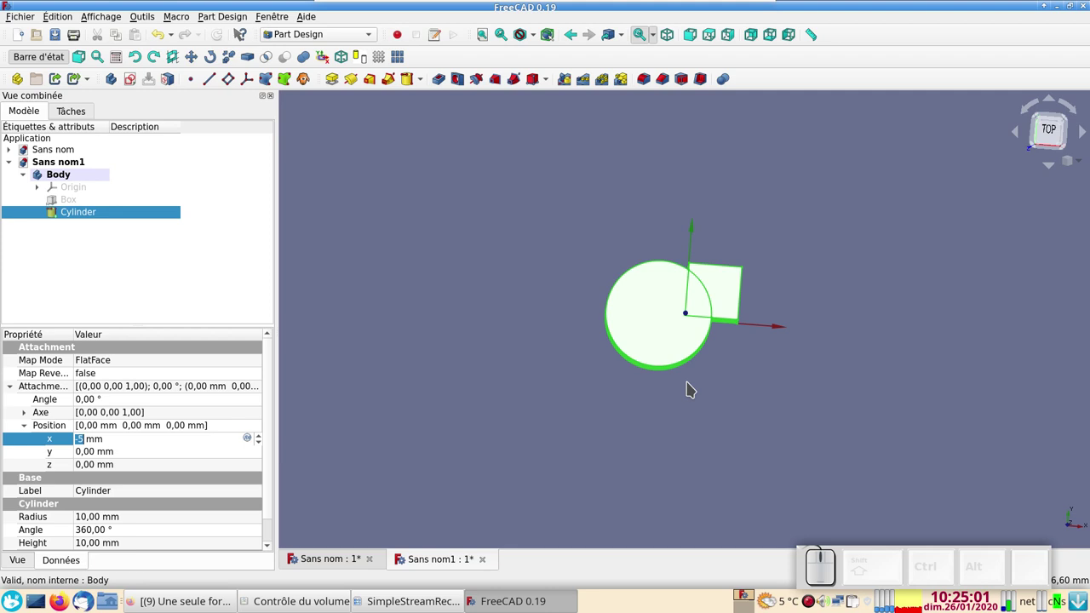